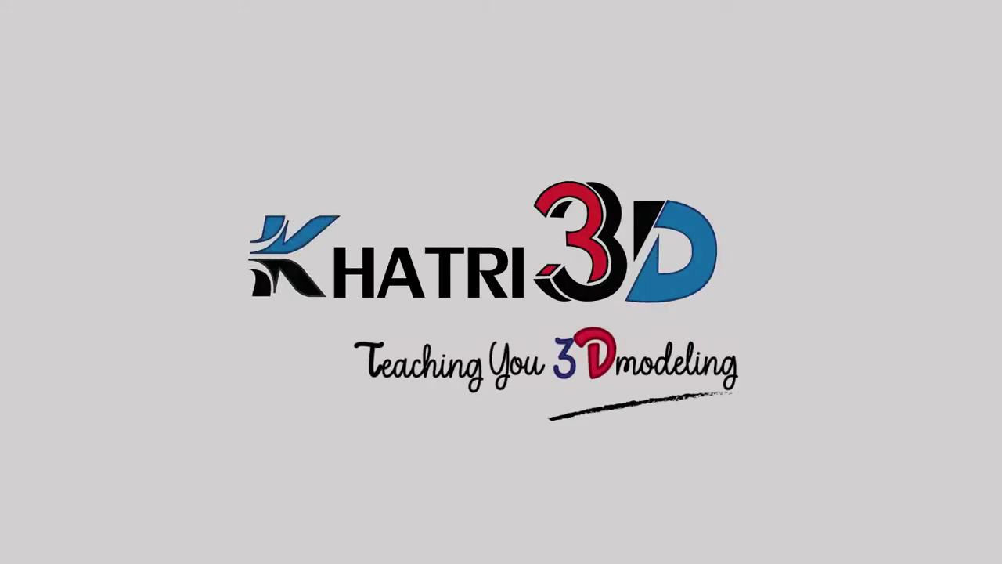
Scale the cylinder so its length spans the left stump in the reference image
{"action": "left_click", "coordinate": [108, 472]}
{"action": "left_click", "coordinate": [611, 322]}
{"action": "left_click", "coordinate": [479, 287]}
{"action": "key", "text": "s"}
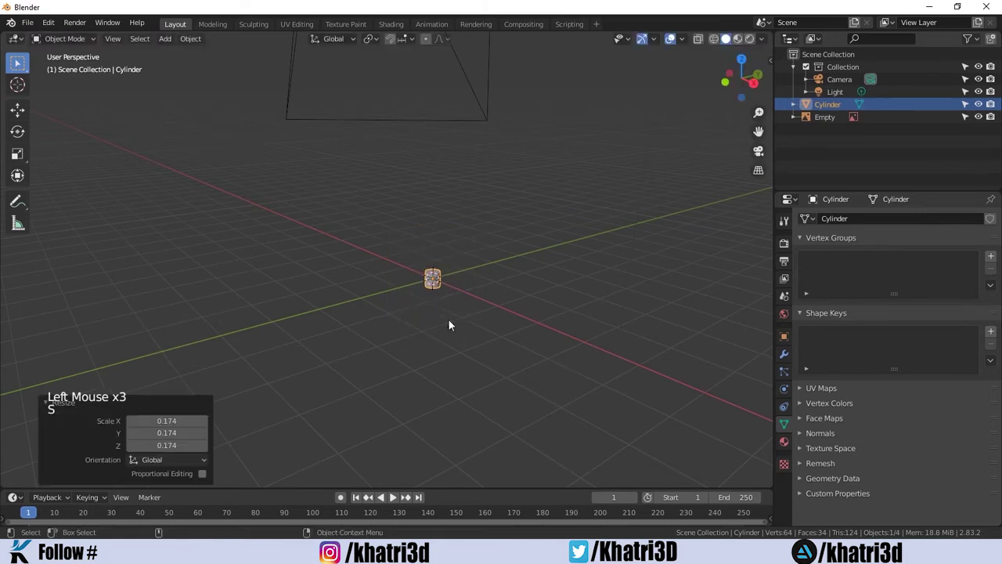
{"action": "left_click", "coordinate": [658, 317]}
{"action": "scroll", "scroll_direction": "up", "scroll_amount": 3}
{"action": "left_click", "coordinate": [671, 349]}
{"action": "scroll", "scroll_direction": "up", "scroll_amount": 3}
{"action": "left_click", "coordinate": [958, 386]}
Move and rescale the cylinder repeatedly until its thickness matches the reference stump
{"action": "key", "text": "g"}
{"action": "key", "text": "s"}
{"action": "scroll", "scroll_direction": "up", "scroll_amount": 3}
{"action": "key", "text": "g"}
{"action": "scroll", "scroll_direction": "down", "scroll_amount": 3}
{"action": "key", "text": "s"}
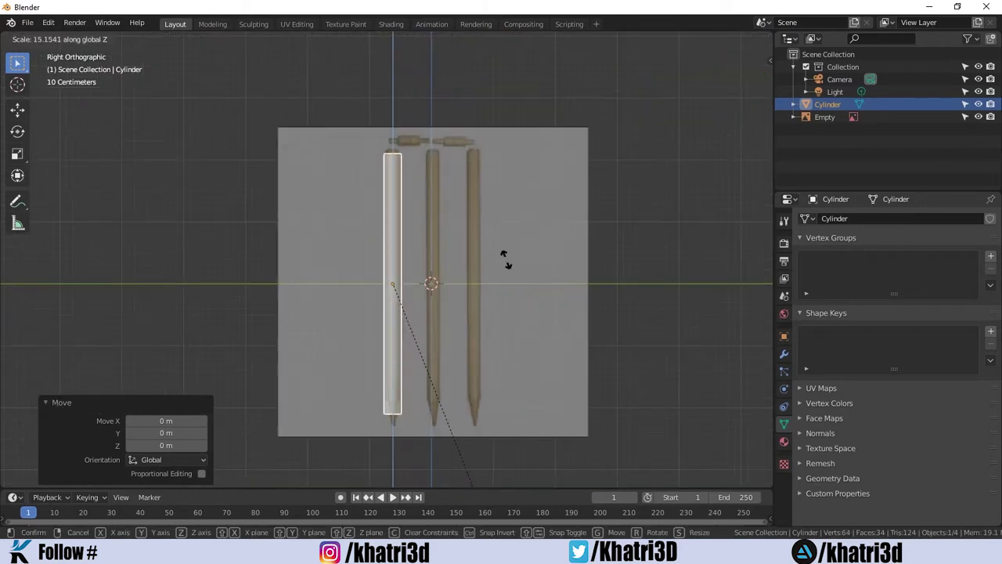
{"action": "key", "text": "g"}
{"action": "scroll", "scroll_direction": "up", "scroll_amount": 3}
{"action": "key", "text": "g"}
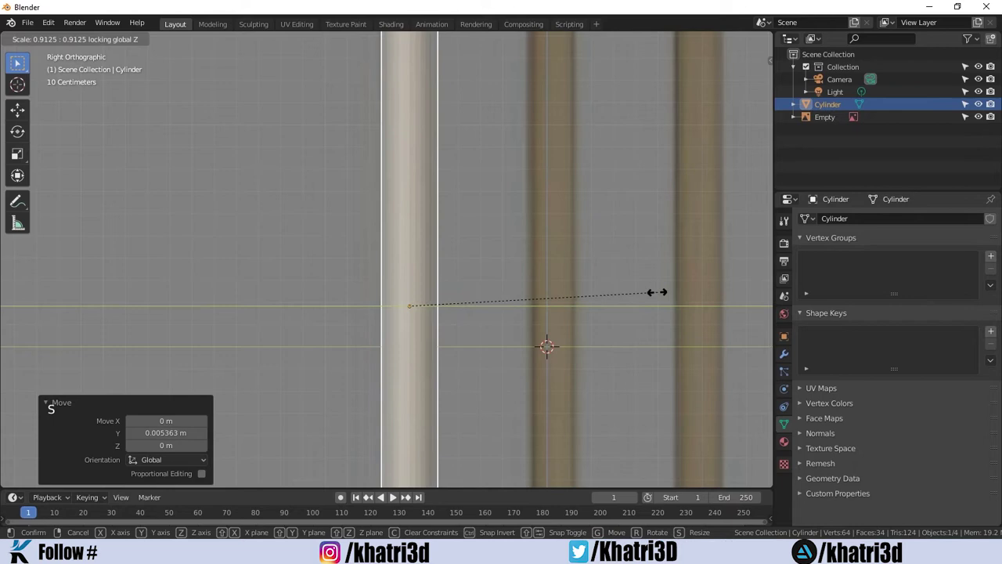
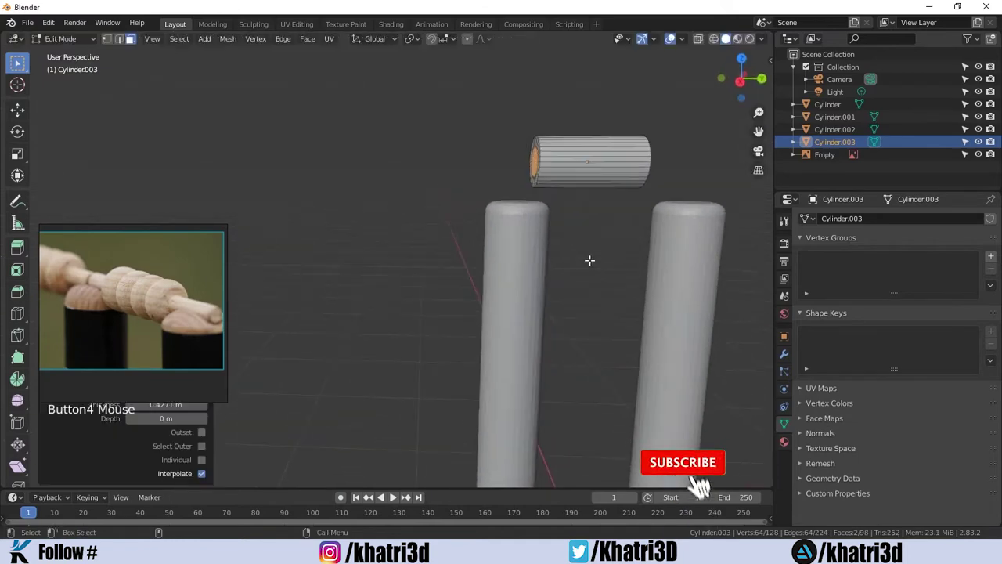
Extrude the bail's end faces into thinner spigots and smooth it with a subdivision modifier
{"action": "key", "text": "shift+e"}
{"action": "key", "text": "alt+e"}
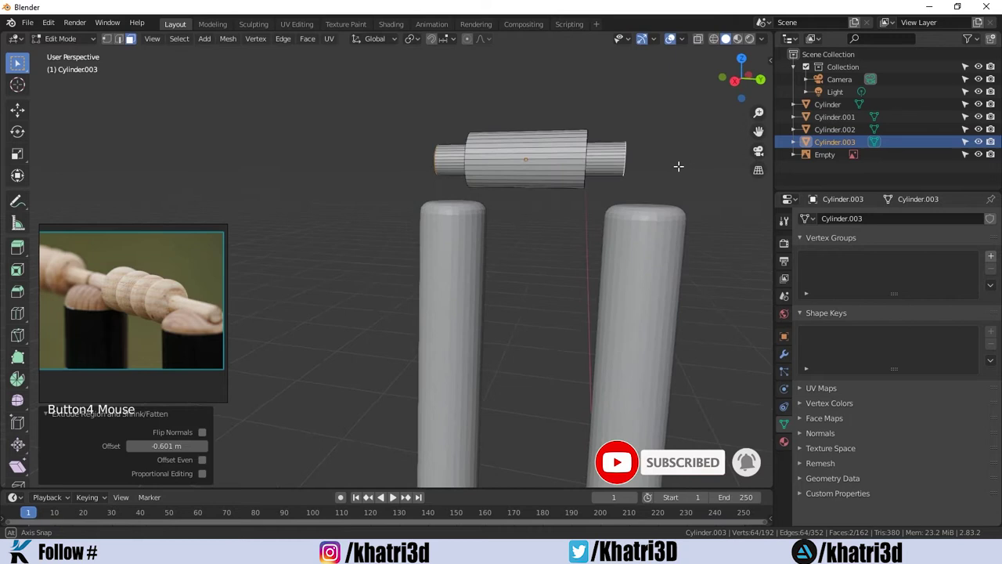
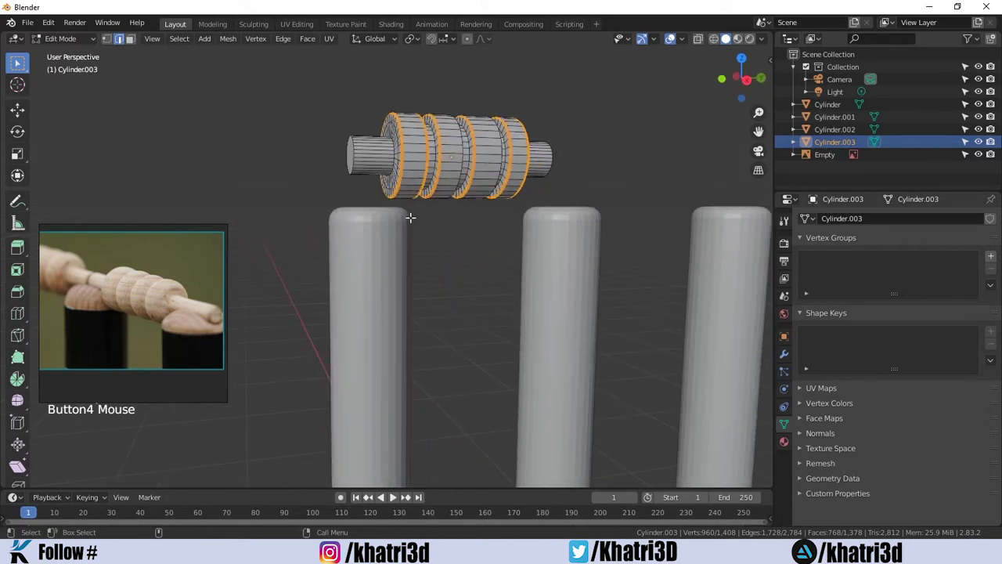
{"action": "key", "text": "Tab"}
{"action": "key", "text": "ctrl+1"}
Add loop cuts along the bail's middle to form the grooved bands, then return to Object Mode
{"action": "key", "text": "ctrl+r"}
{"action": "key", "text": "Tab"}
{"action": "key", "text": "ctrl+r"}
{"action": "key", "text": "ctrl+r"}
{"action": "key", "text": "Tab"}
{"action": "scroll", "scroll_direction": "down", "scroll_amount": 3}
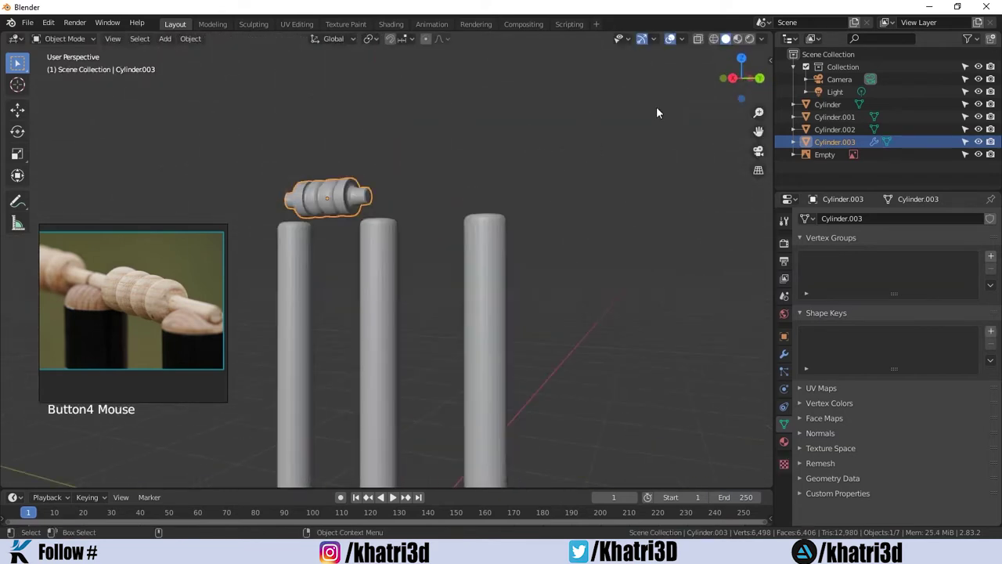
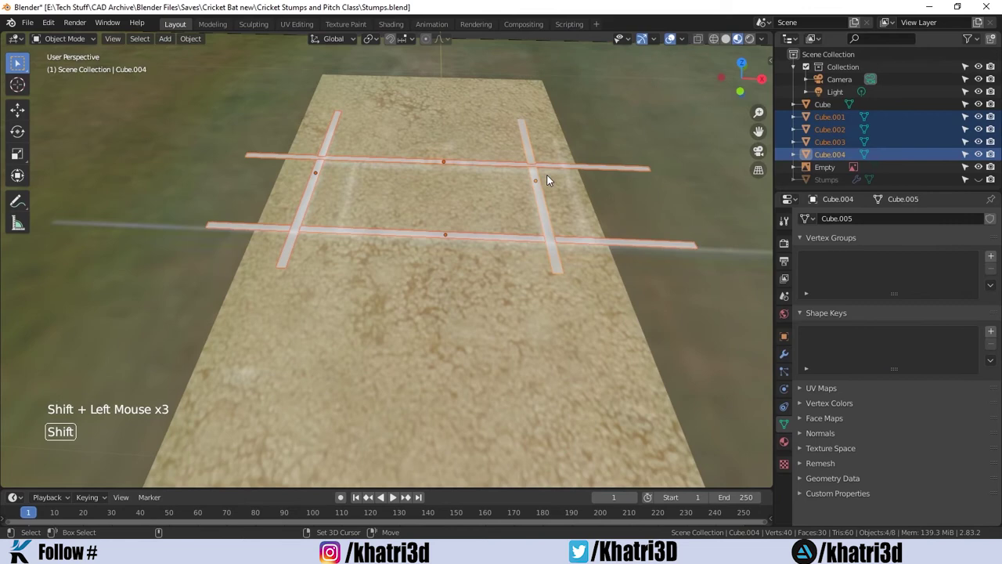
Smart UV Project the joined crease-strip mesh with Island Margin 0
{"action": "key", "text": "ctrl+a"}
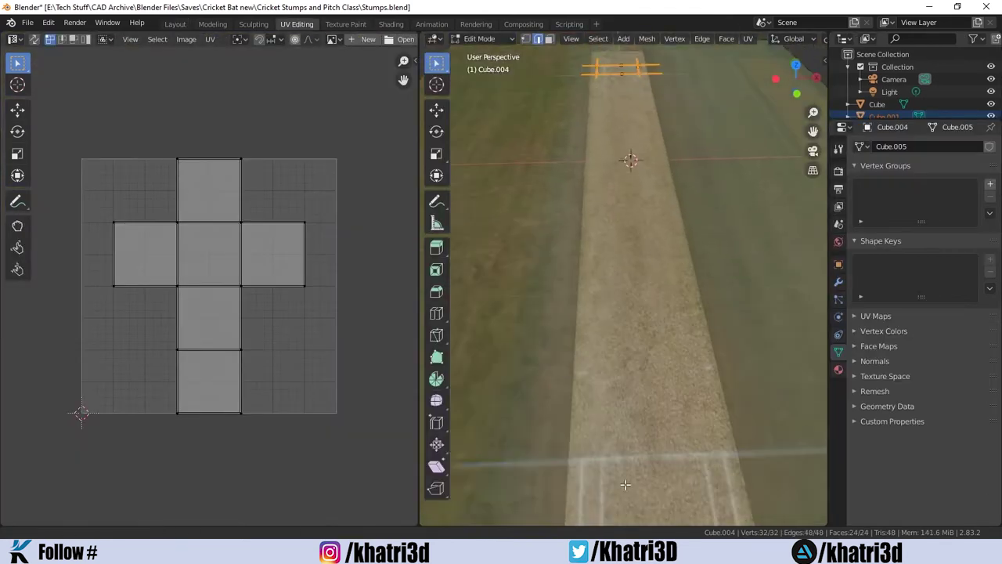
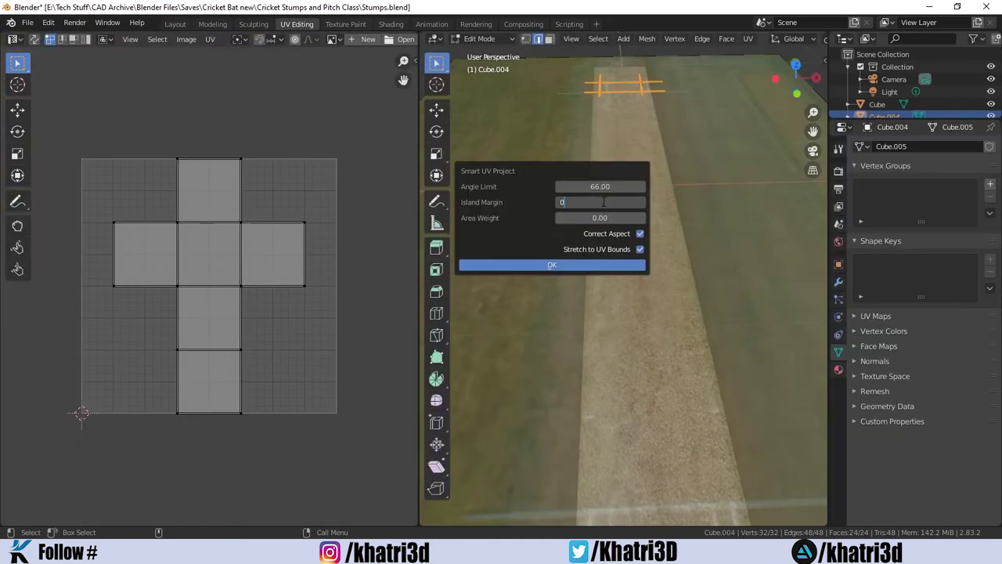
{"action": "left_click", "coordinate": [229, 54]}
{"action": "scroll", "scroll_direction": "down", "scroll_amount": 3}
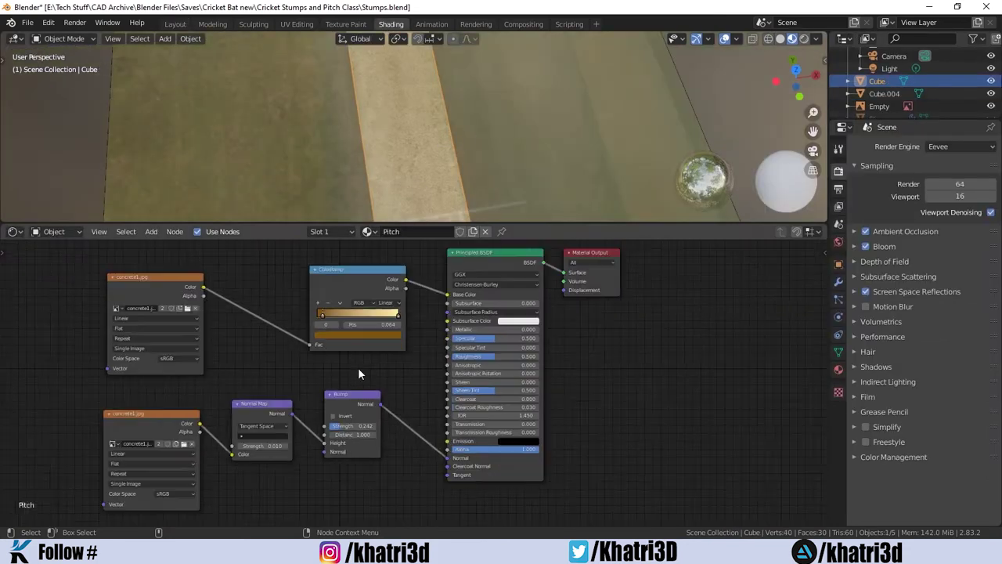
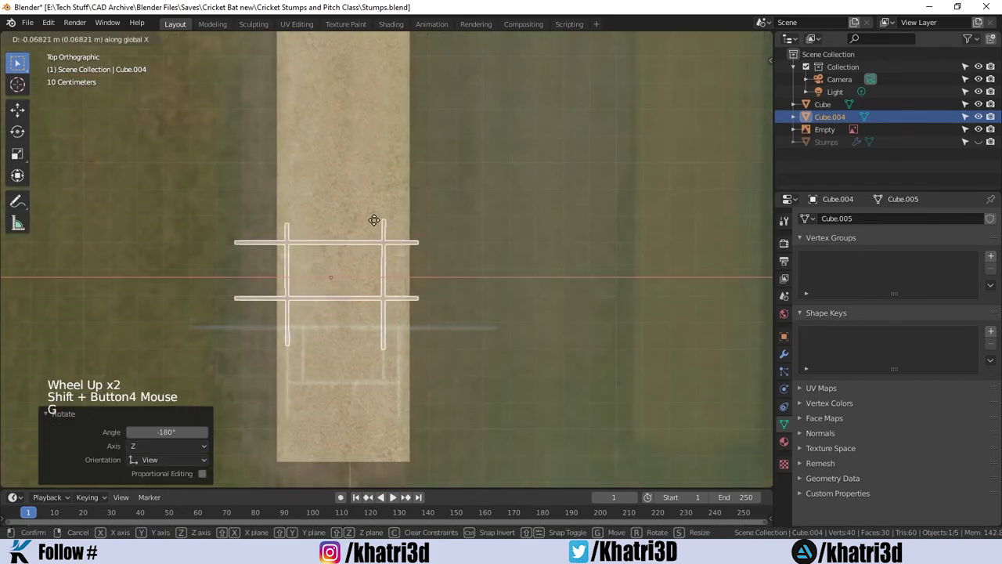
Place the markings over the pitch's painted lines and scale the return crease strip shorter along Y
{"action": "key", "text": "g"}
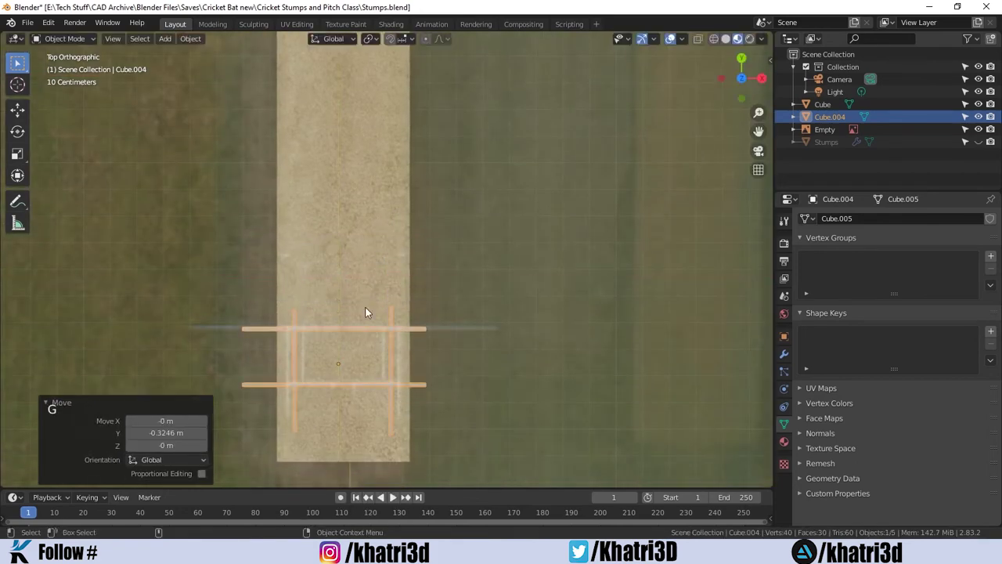
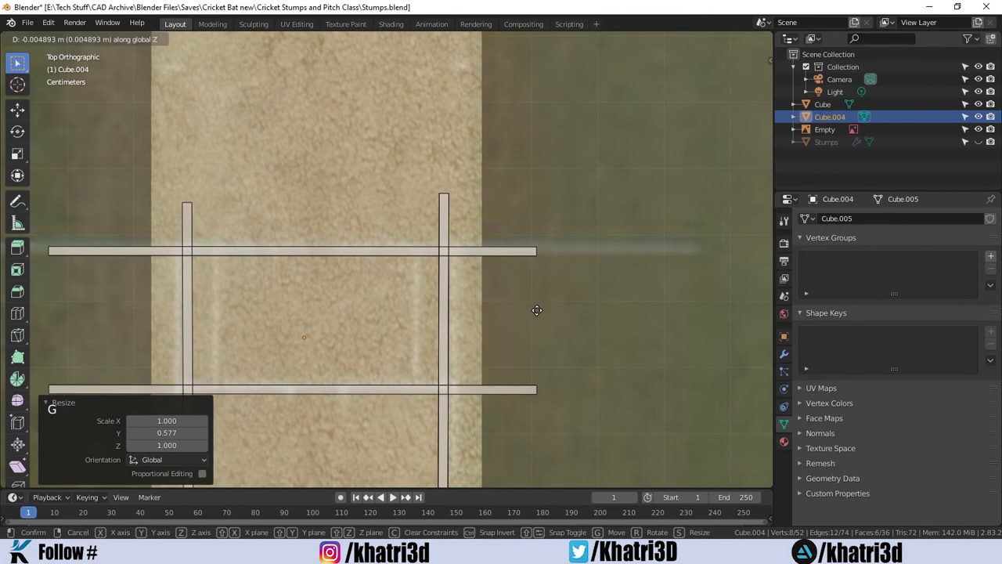
{"action": "key", "text": "s"}
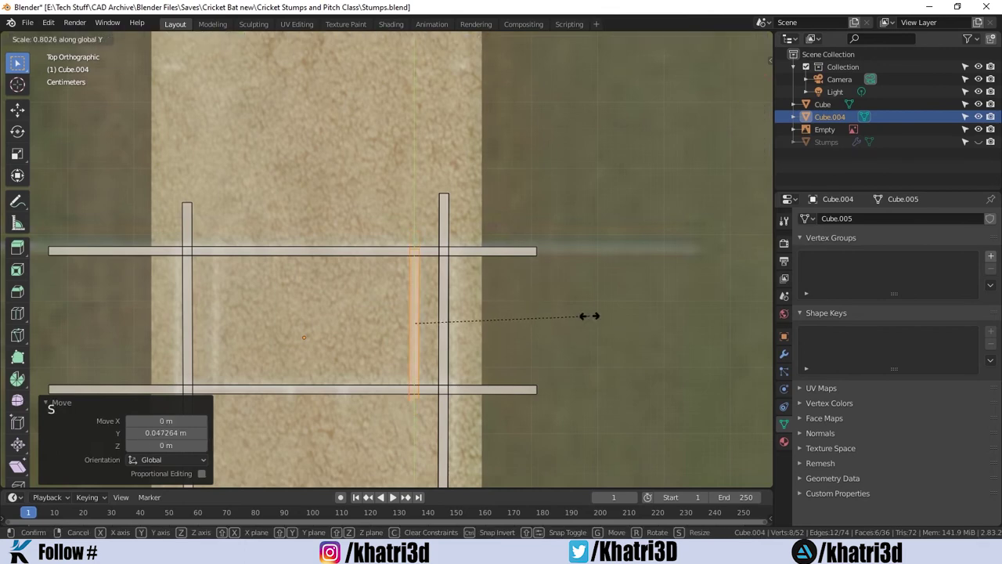